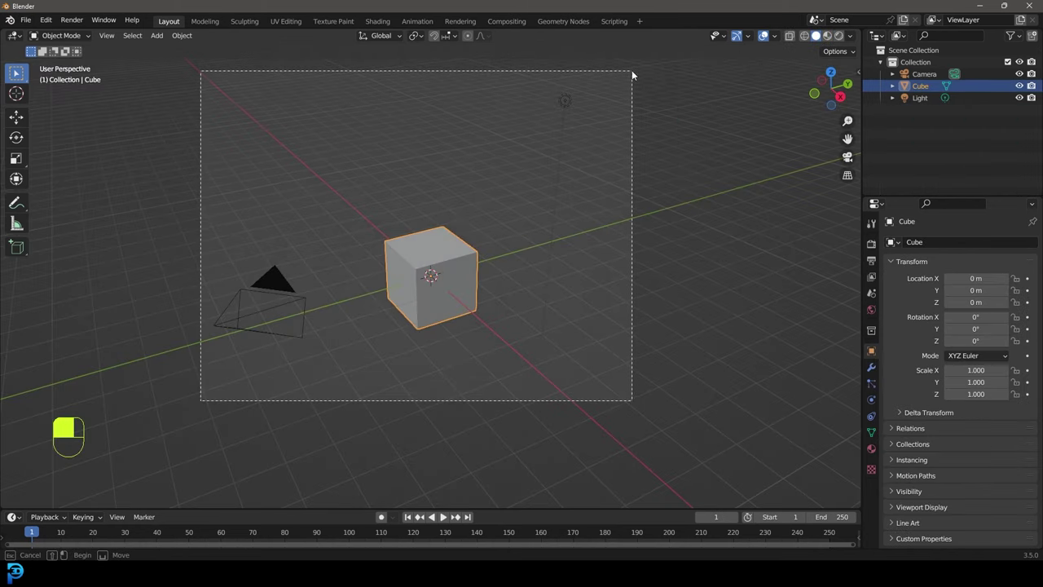
Delete the default cube, camera and light, leaving an empty scene ready for a new mesh
key(Delete)
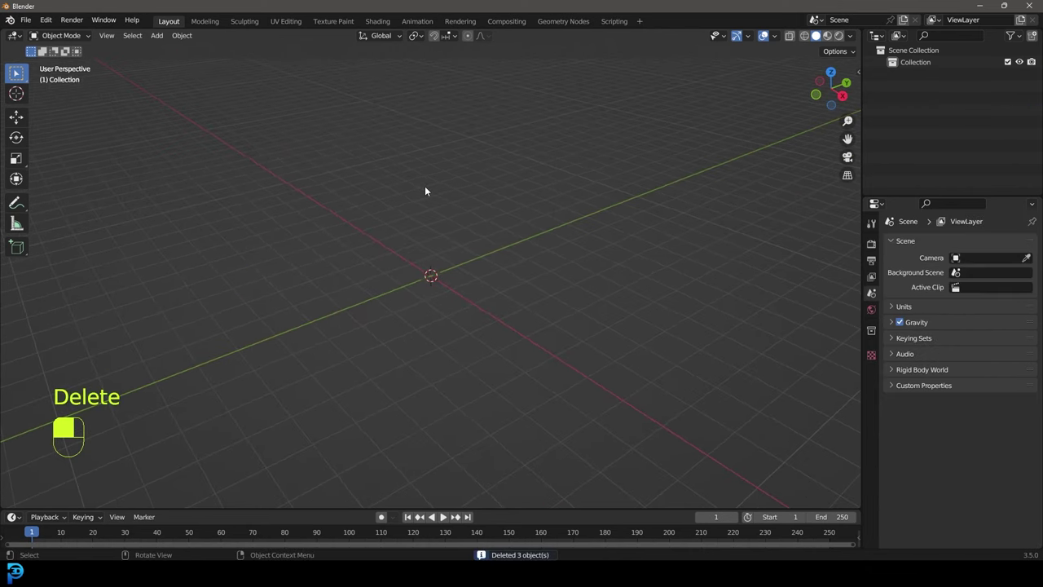
key(shift+a)
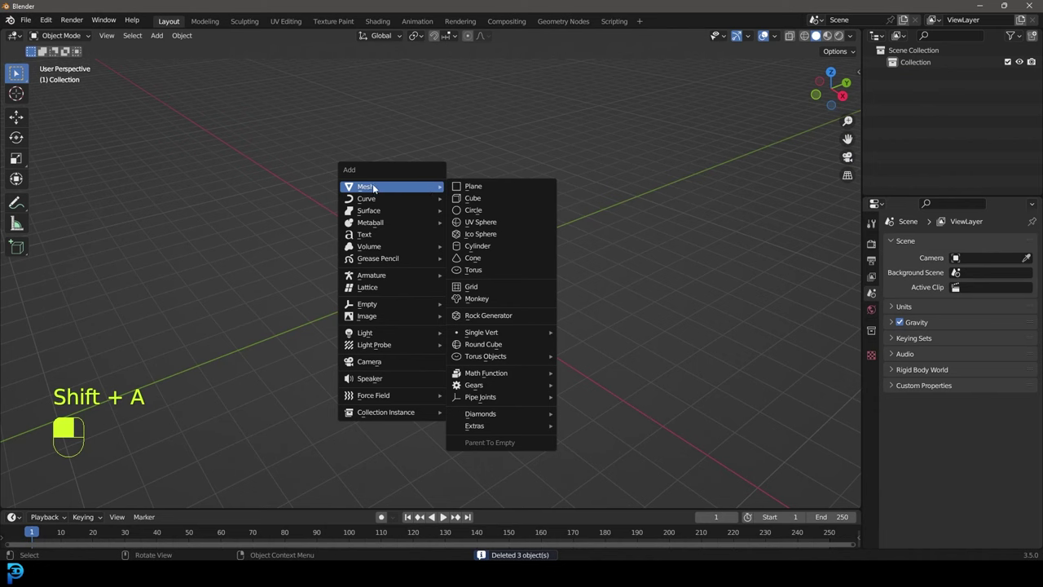
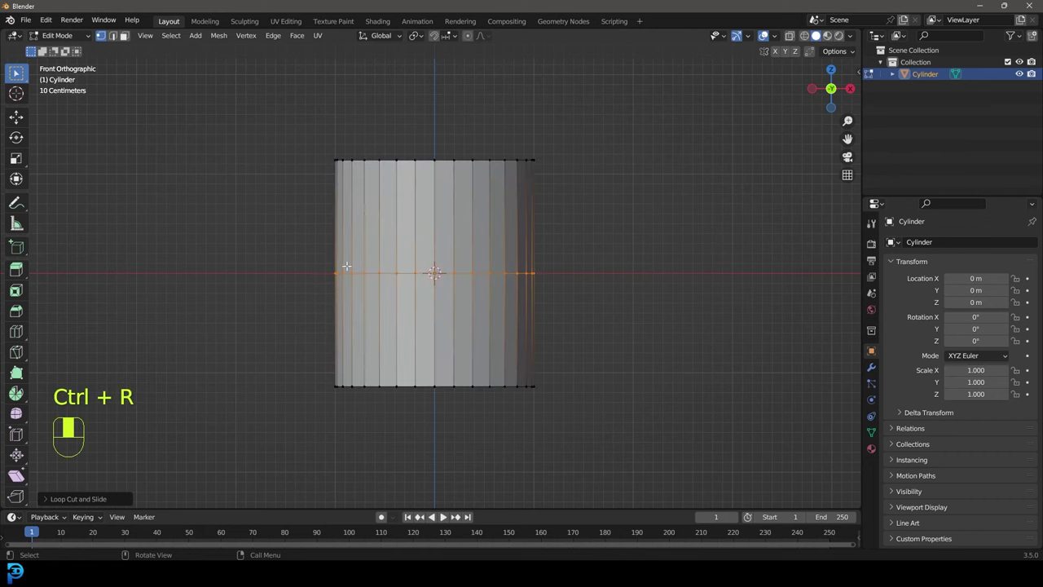
Widen the cylinder's middle ring, add horizontal loop cuts and scale them with soft falloff into a barrel bulge
key(s)
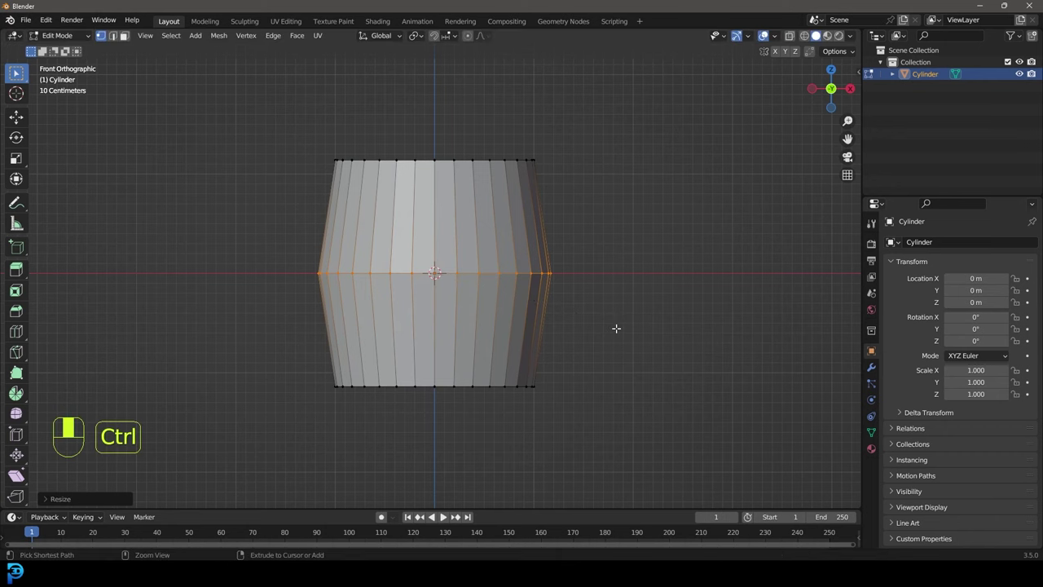
key(ctrl+b)
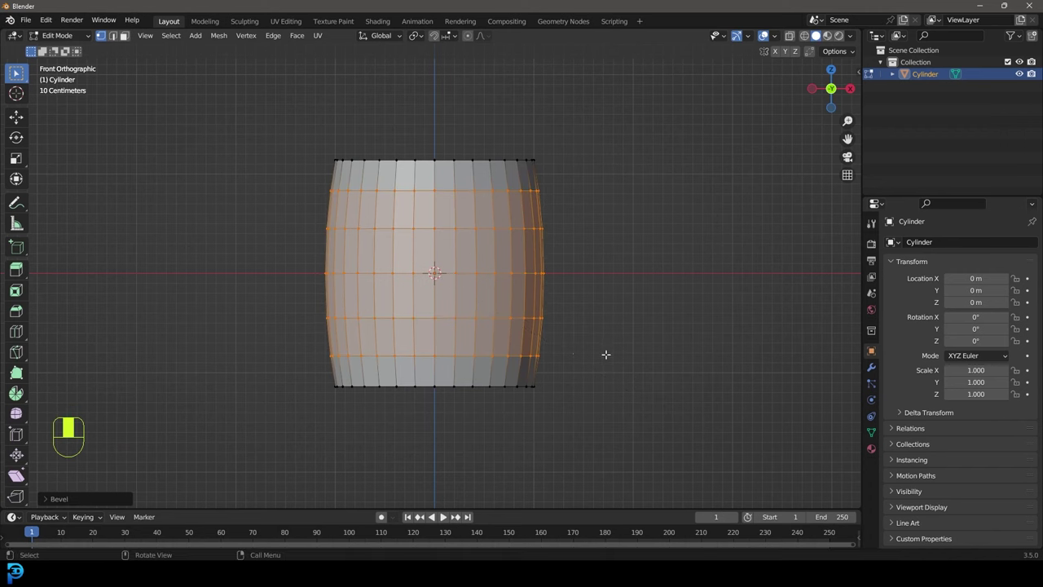
key(a)
key(s)
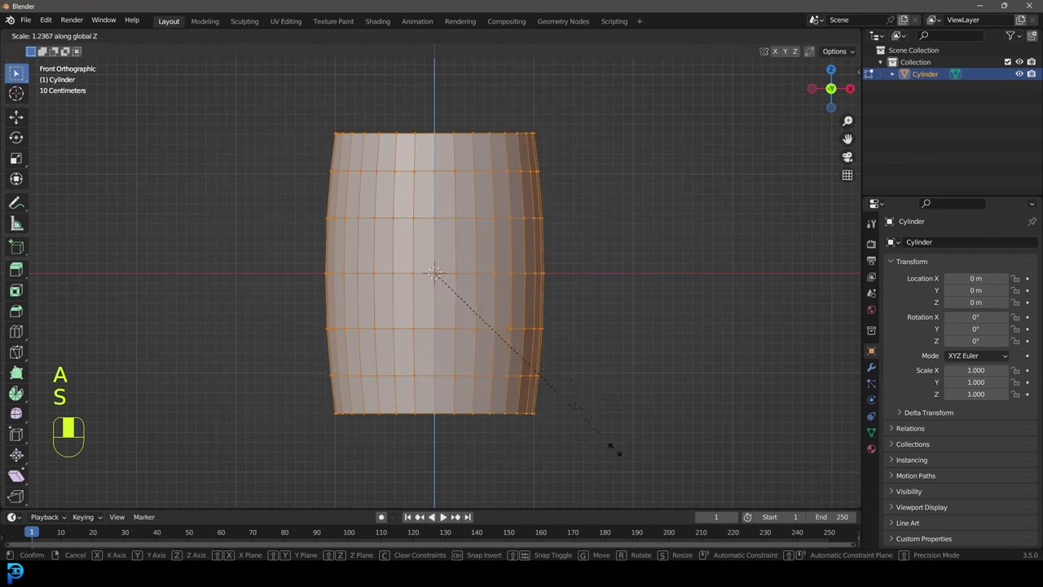
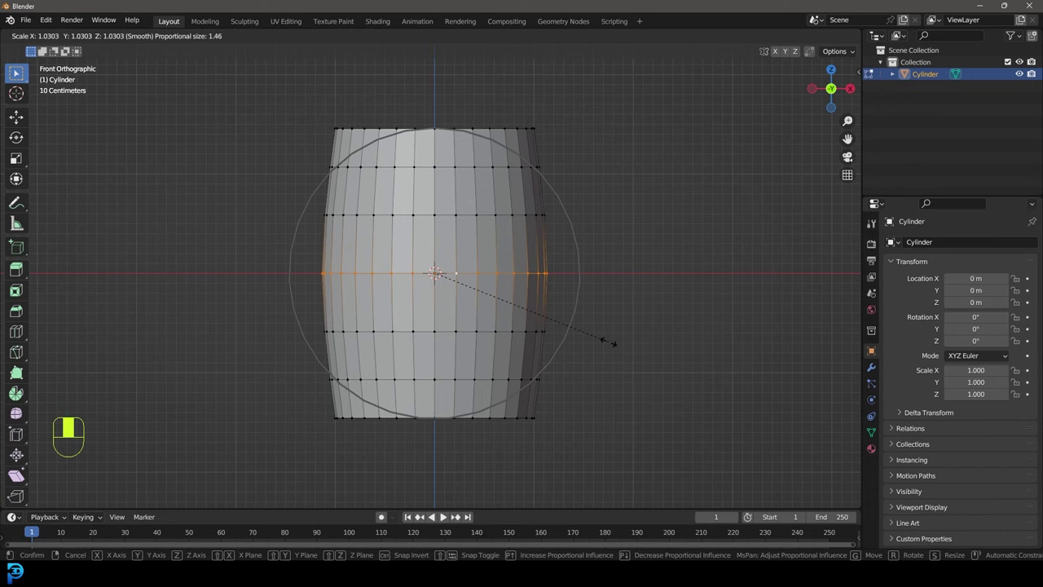
key(alt+a)
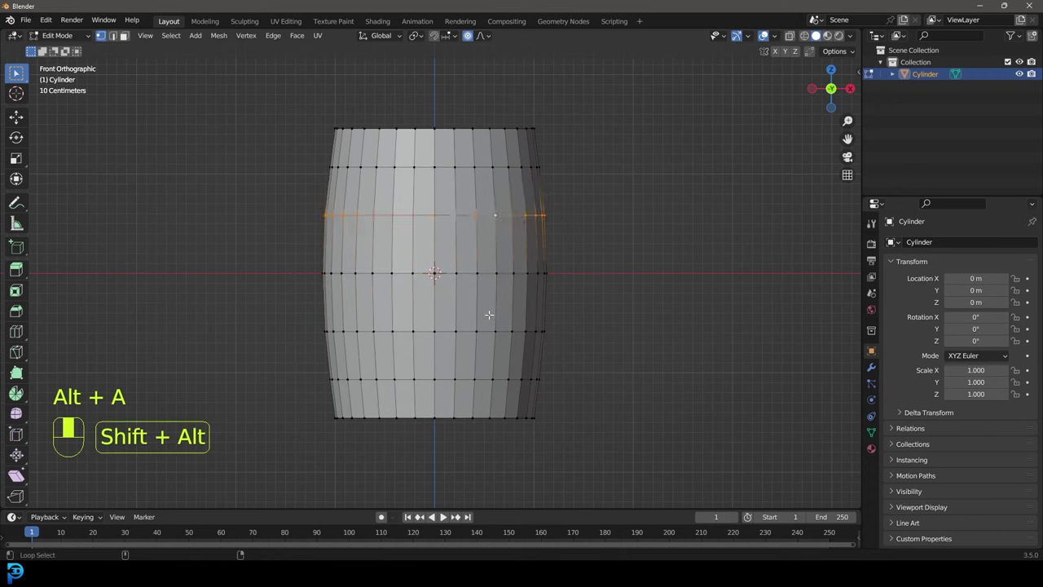
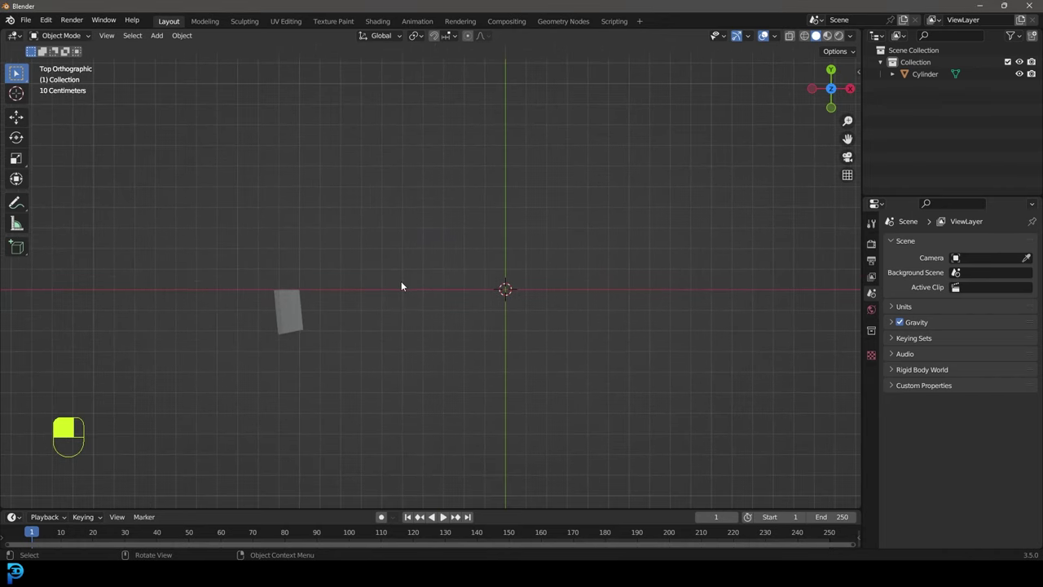
From the top view, select the barrel's stave faces in Edit Mode and separate them into planks
key(KP_7)
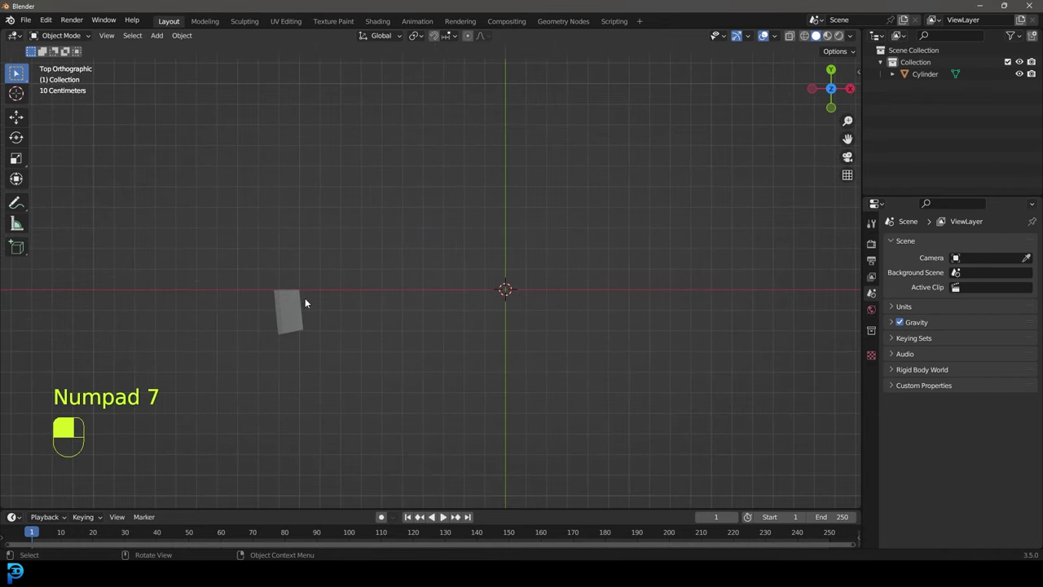
drag(304, 305, 420, 38)
key(Tab)
drag(419, 37, 889, 337)
key(shift+d)
Repeat the stave separation around the barrel so every plank stands apart with a gap
key(shift+r)
key(shift+r)
key(shift+r)
key(shift+r)
key(shift+r)
key(shift+r)
key(shift+r)
key(shift+r)
key(shift+r)
key(shift+r)
key(shift+r)
key(shift+r)
key(shift+r)
key(shift+r)
key(shift+r)
key(shift+r)
key(shift+r)
key(shift+r)
key(shift+r)
key(shift+r)
Check all staves in wireframe, return to Object Mode and add a Solidify modifier for plank thickness
key(z)
key(a)
key(z)
drag(889, 336, 921, 243)
drag(921, 244, 530, 164)
key(Tab)
drag(530, 163, 478, 311)
Add Bevel and Subdivision Surface modifiers and shade the staves smooth from the front view
key(KP_1)
key(alt+a)
drag(507, 229, 477, 312)
drag(508, 229, 579, 120)
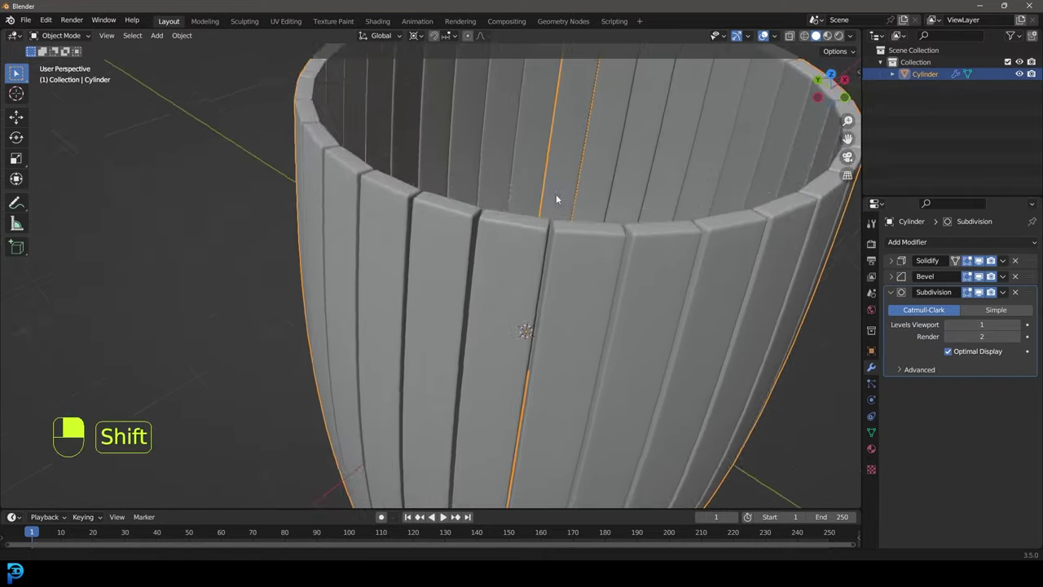
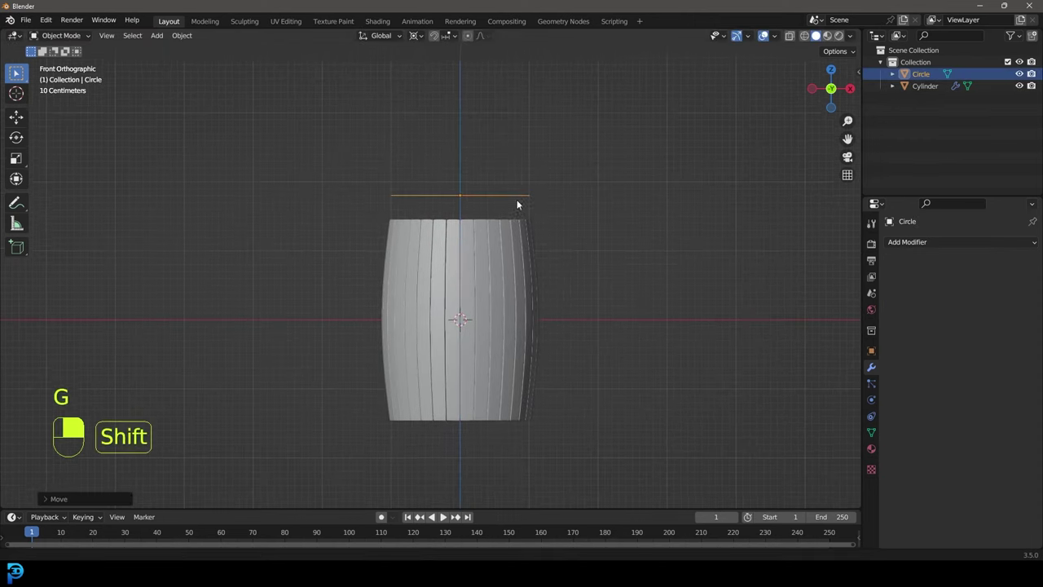
Enter Edit Mode on the new circle to start shaping it into a hoop band
key(Tab)
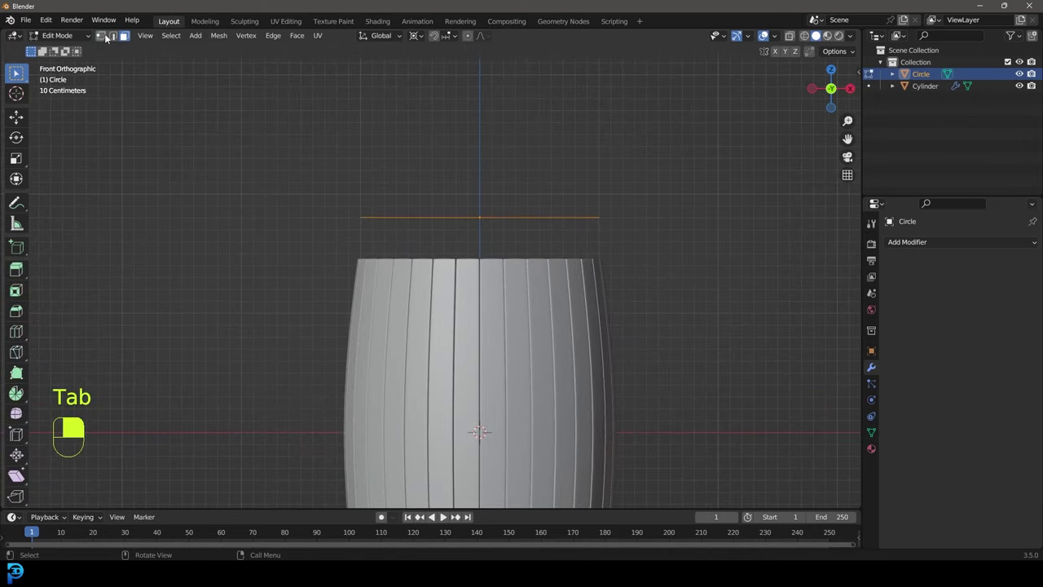
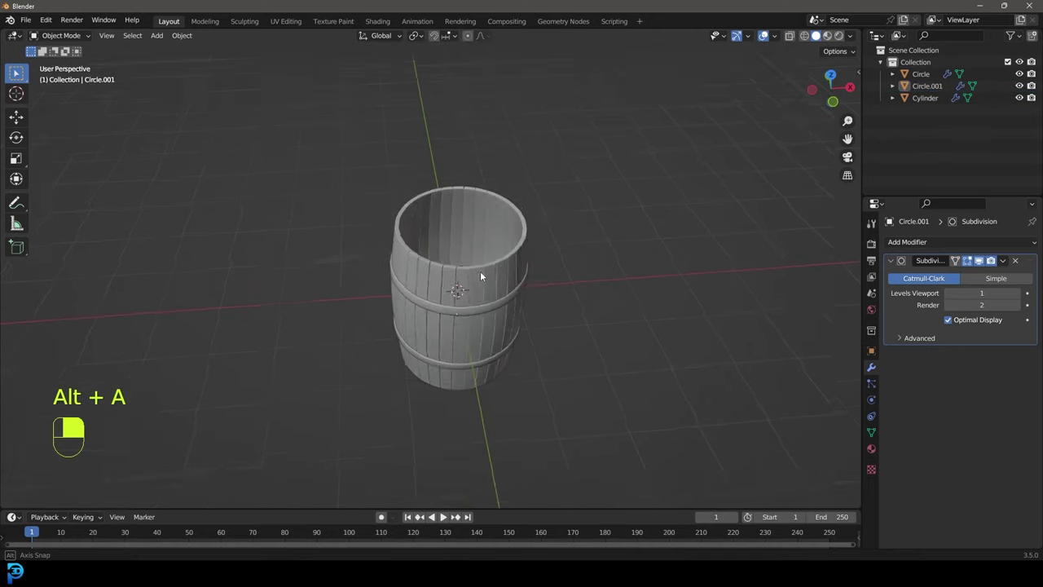
Add a filled circle as the lid and lower it along Z into the barrel's top rim
key(KP_1)
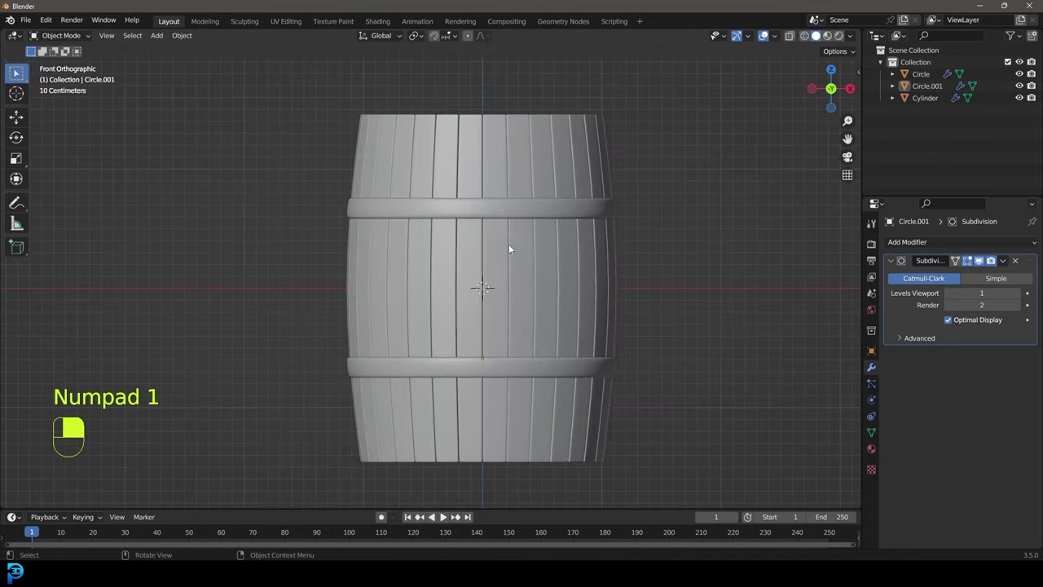
key(shift+a)
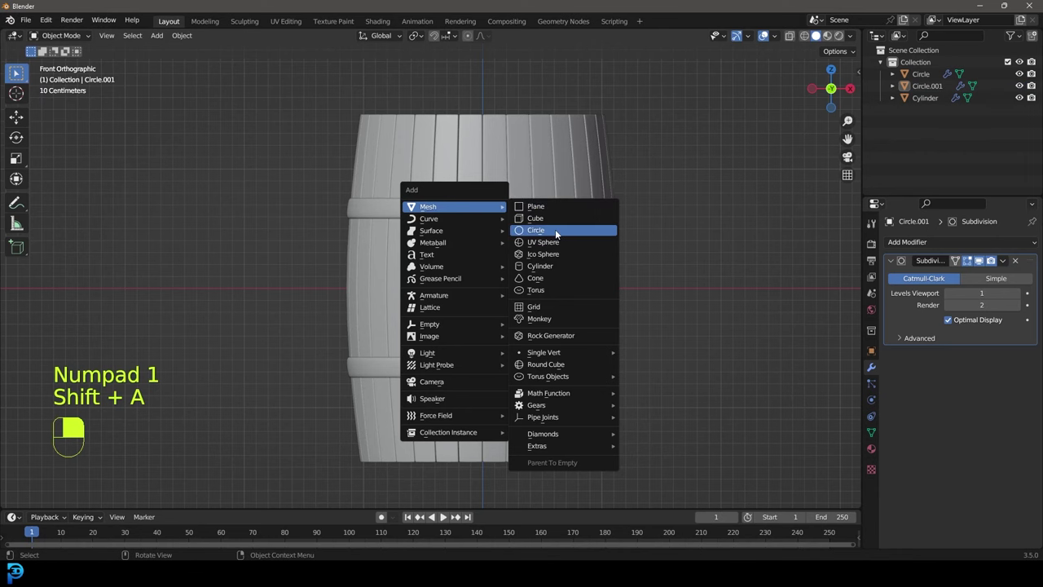
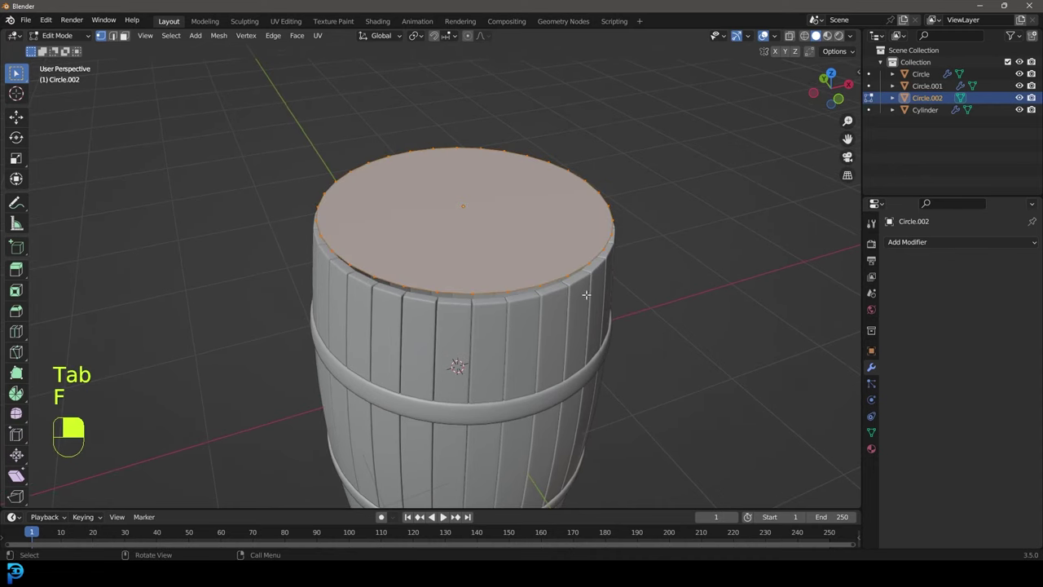
key(Tab)
key(g)
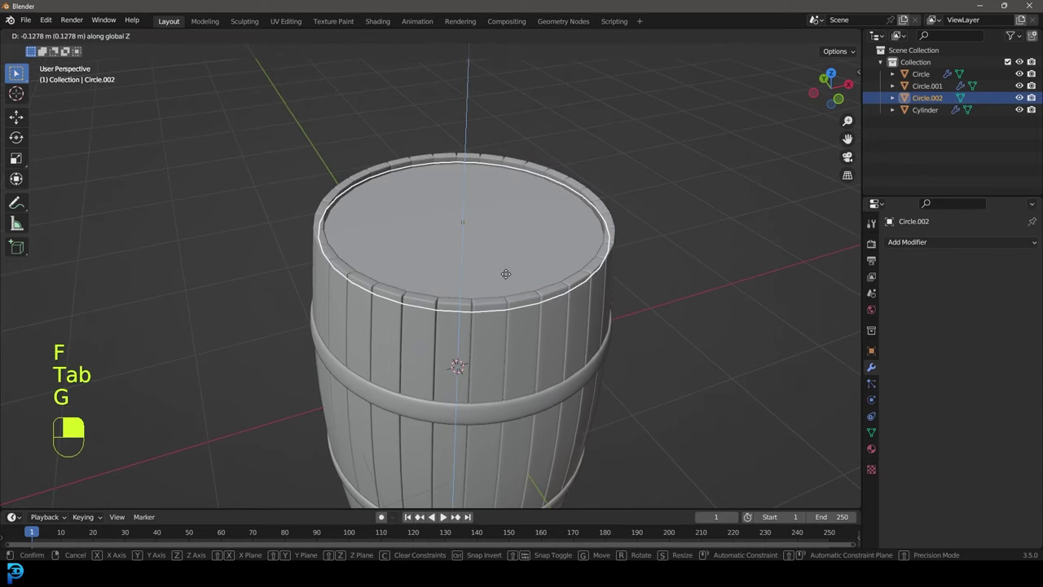